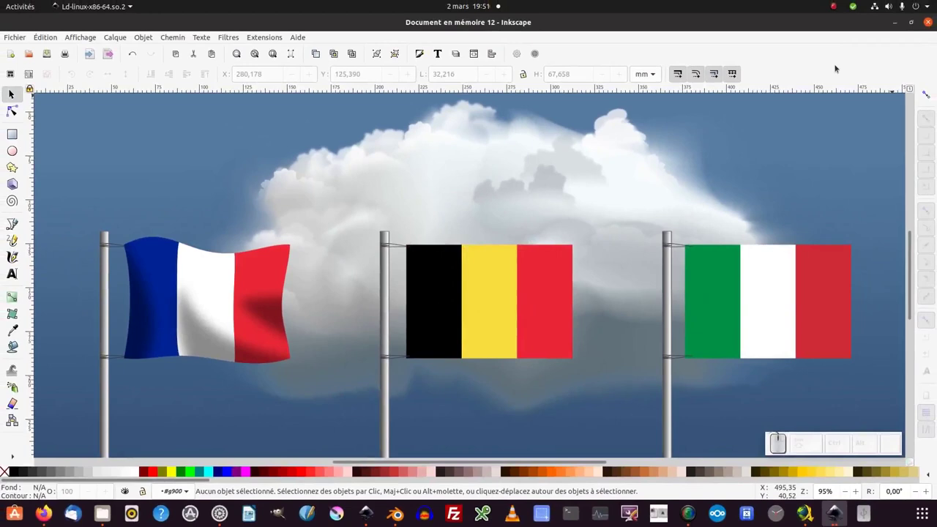
# Select the waving French flag group on the canvas.
pyautogui.click(278, 267)
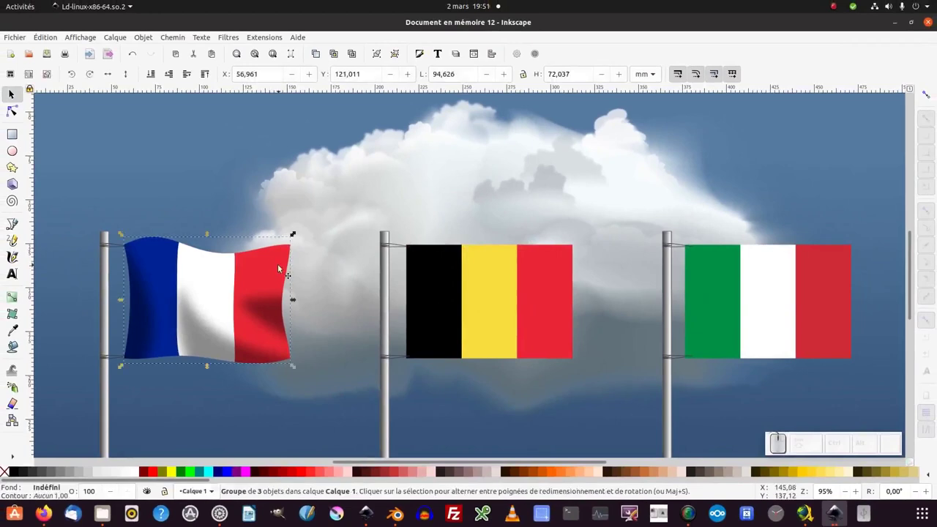
# Show the French flag's Lattice Deformation 2 and Envelope Deformation effects, toggling the lattice to compare.
pyautogui.click(171, 39)
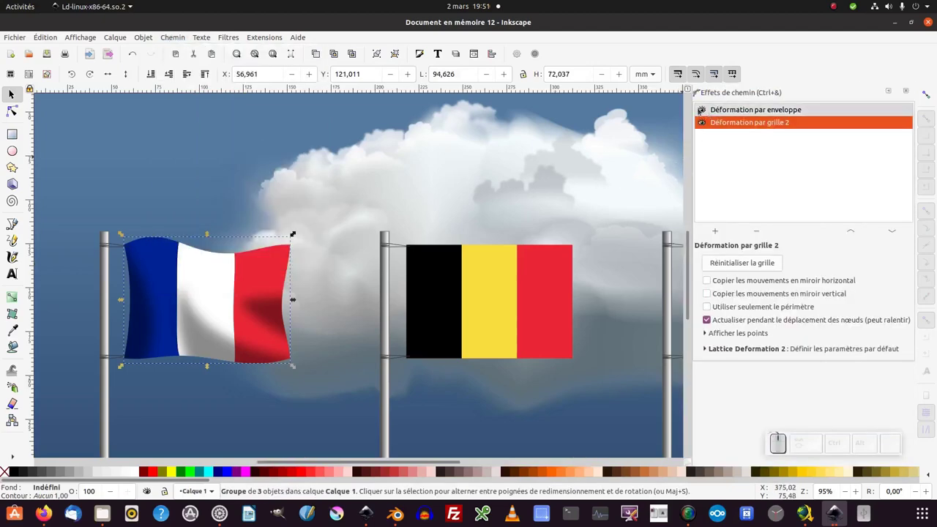
pyautogui.click(701, 111)
pyautogui.click(703, 124)
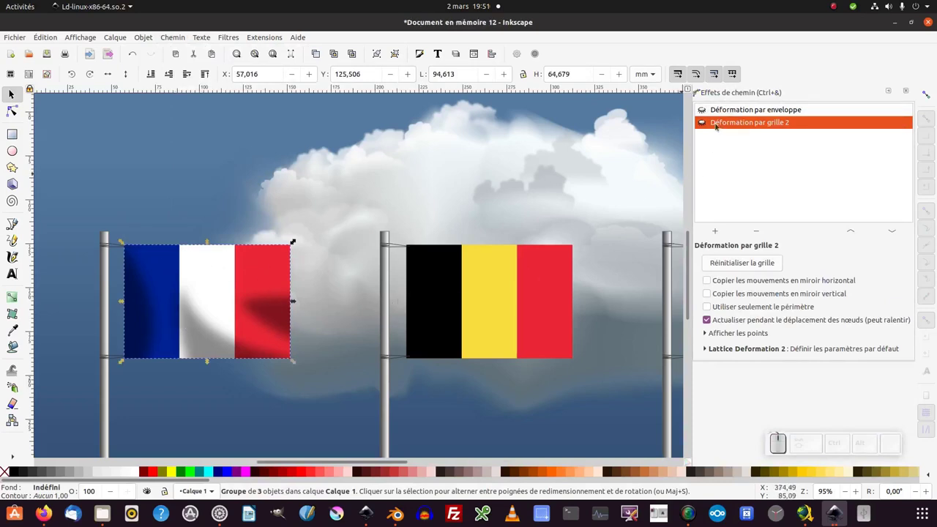
pyautogui.click(701, 111)
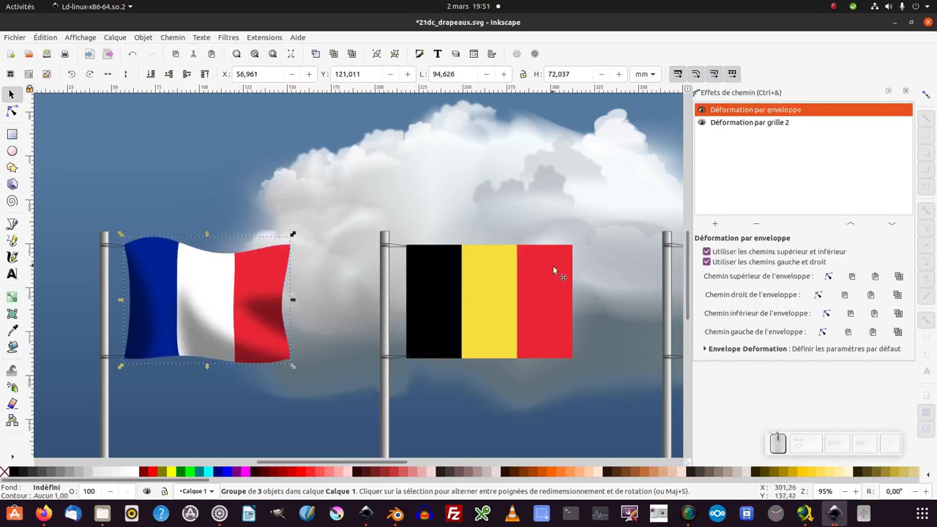
# Copy the French flag and paste its waving path effect onto the flat Belgian flag.
pyautogui.click(51, 40)
pyautogui.click(54, 102)
pyautogui.click(472, 275)
pyautogui.moveTo(536, 281); pyautogui.dragTo(158, 46)
pyautogui.scroll(3)
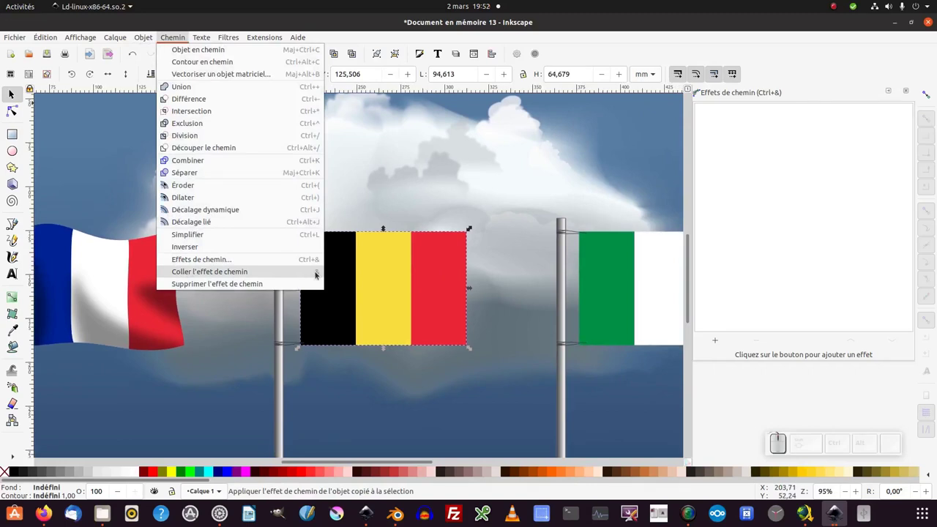
pyautogui.click(317, 275)
# Select the flat Italian flag, ready to receive the same effect.
pyautogui.middleClick(378, 280)
pyautogui.scroll(3)
pyautogui.click(446, 274)
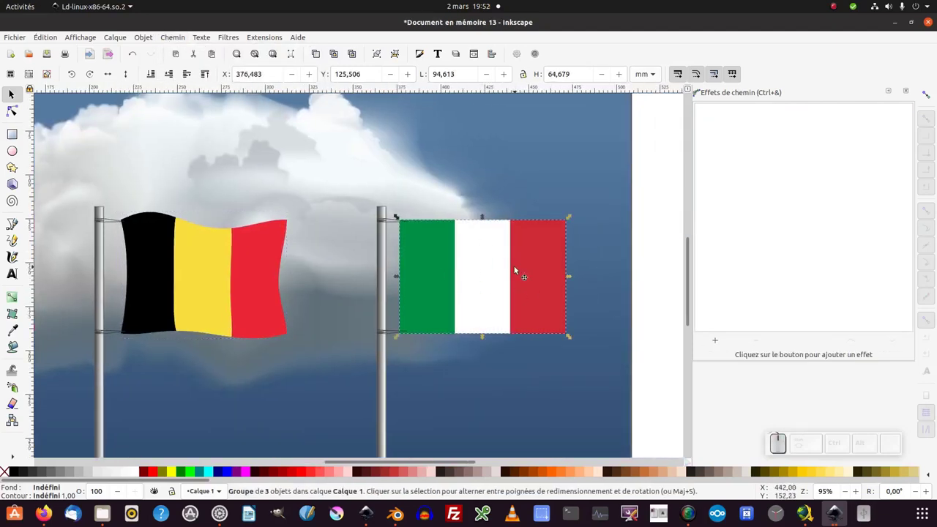
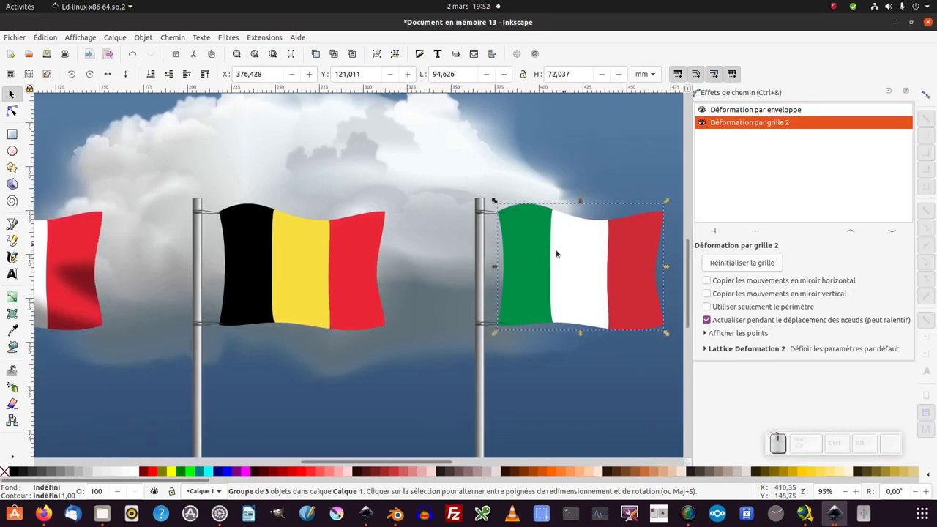
# Select the Belgian flag together with the Italian flag and reach Remove Path Effect.
pyautogui.click(359, 239)
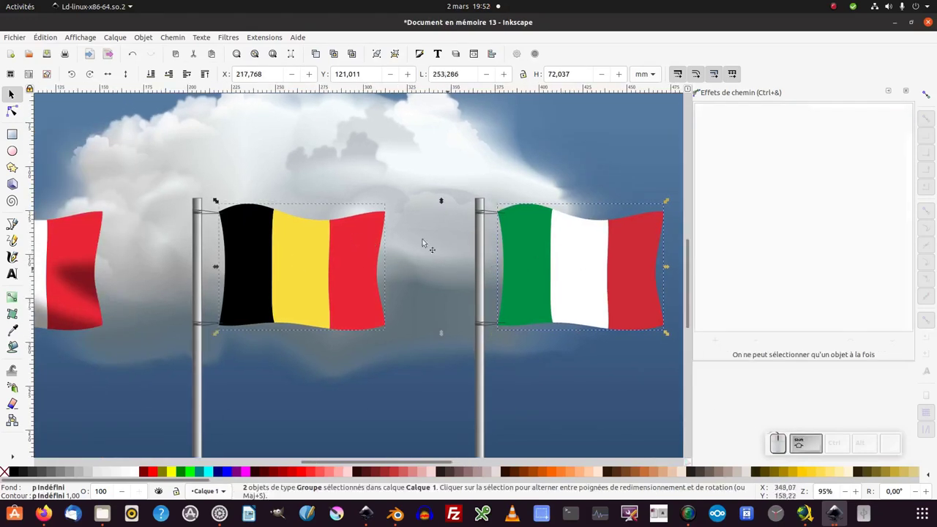
pyautogui.click(178, 38)
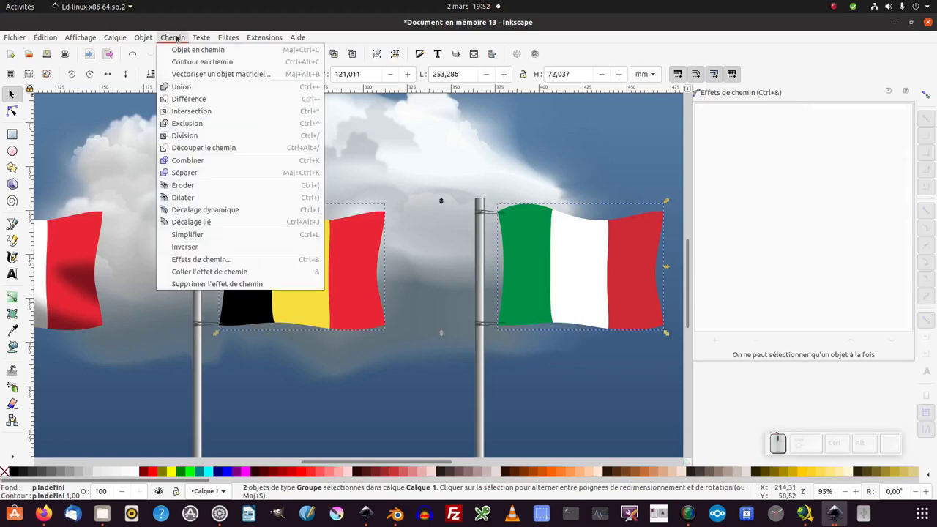